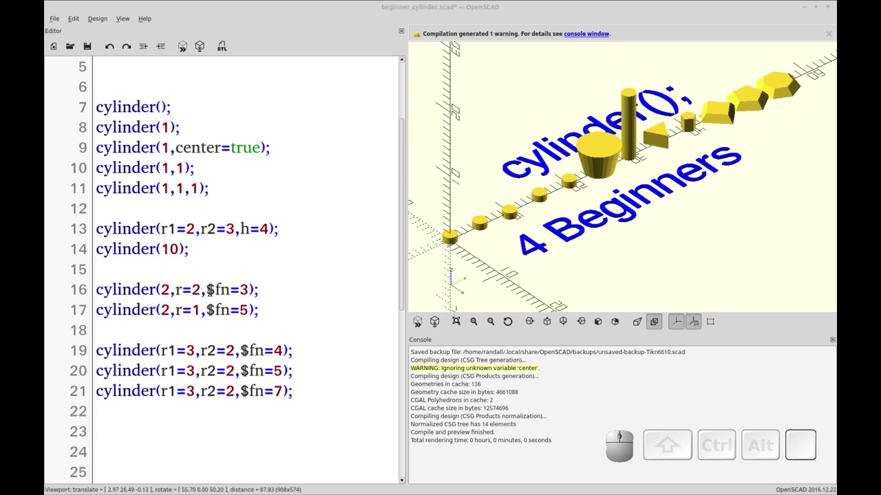
Review the example file's $fn arguments, stack(5) module and global $fn=25 setting
left_click_drag(456, 46, 456, 47)
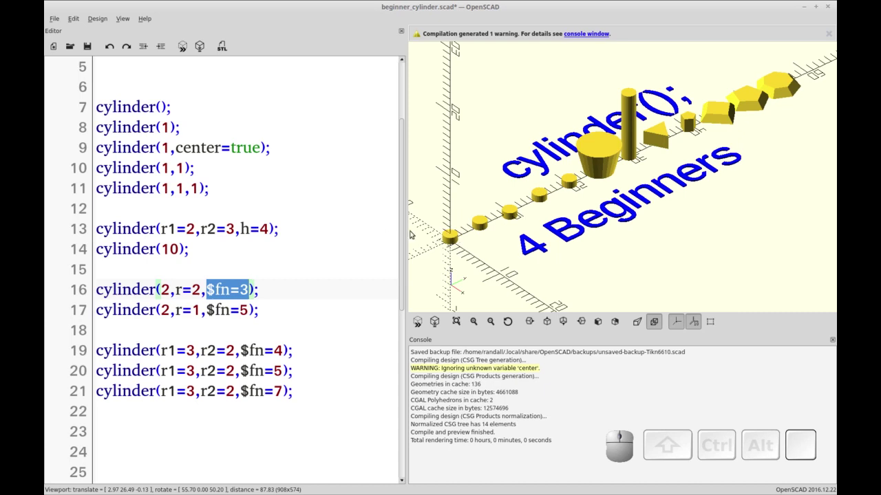
left_click(456, 46)
left_click(456, 47)
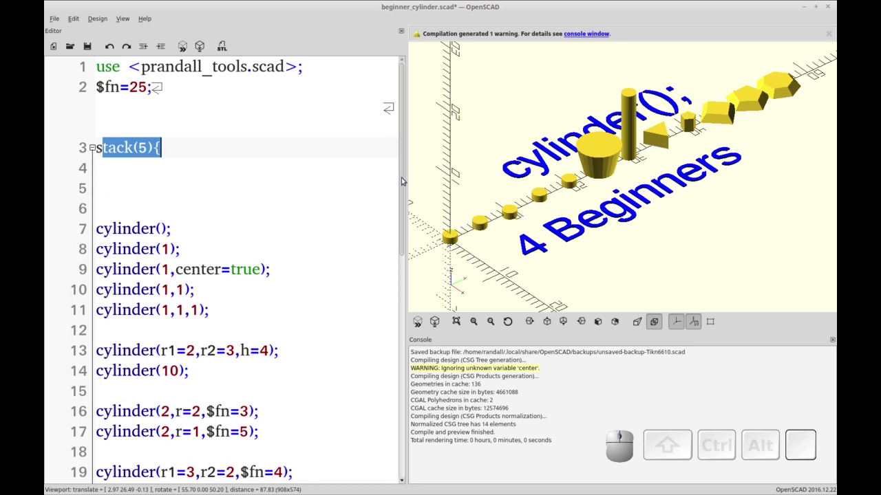
left_click_drag(456, 46, 456, 46)
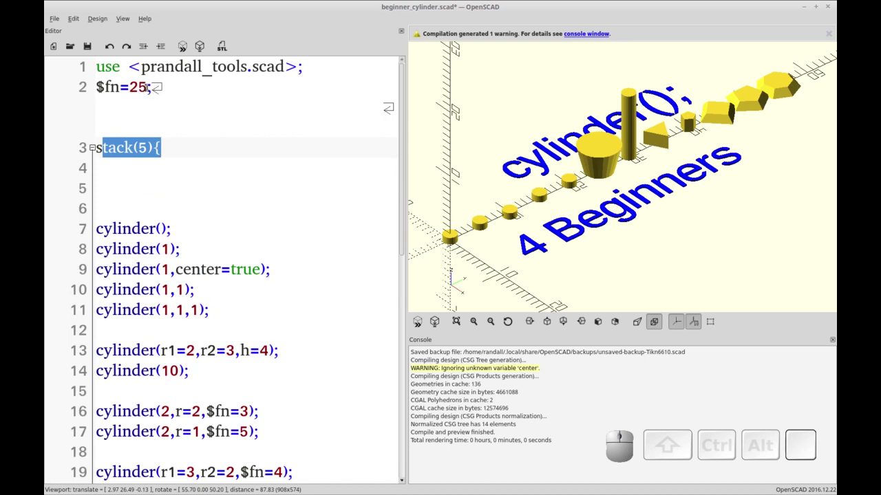
left_click_drag(456, 46, 456, 46)
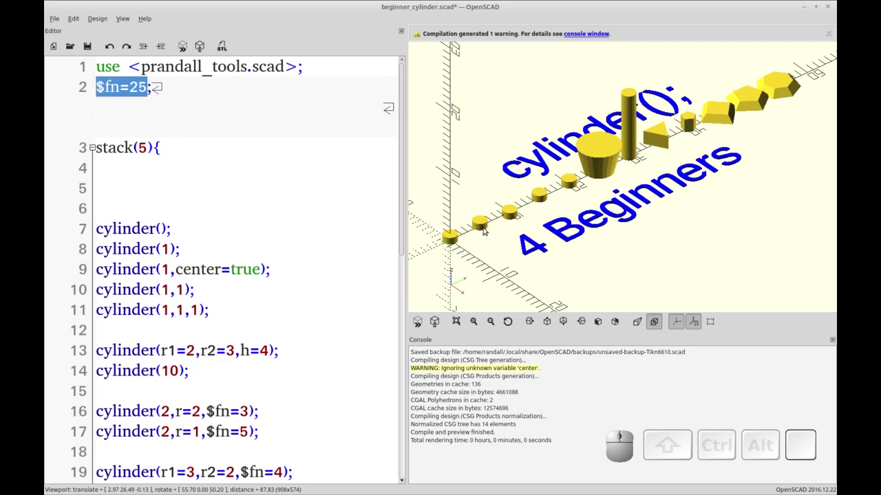
left_click_drag(456, 46, 456, 46)
left_click(456, 46)
left_click(456, 46)
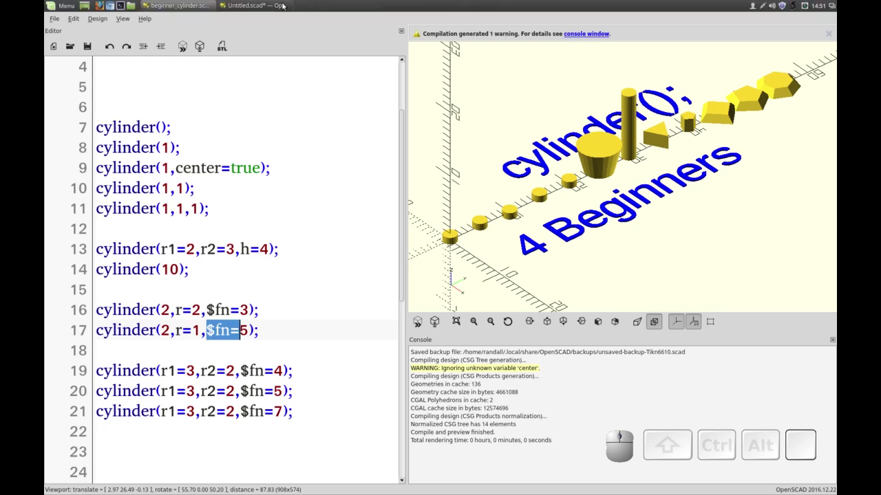
In the untitled sketch, tidy the two default cylinder() calls and preview them as one faceted cylinder
left_click(456, 46)
left_click(199, 94)
key(";")
key("Home")
key("Right")
key("Delete")
key("y")
key("Down")
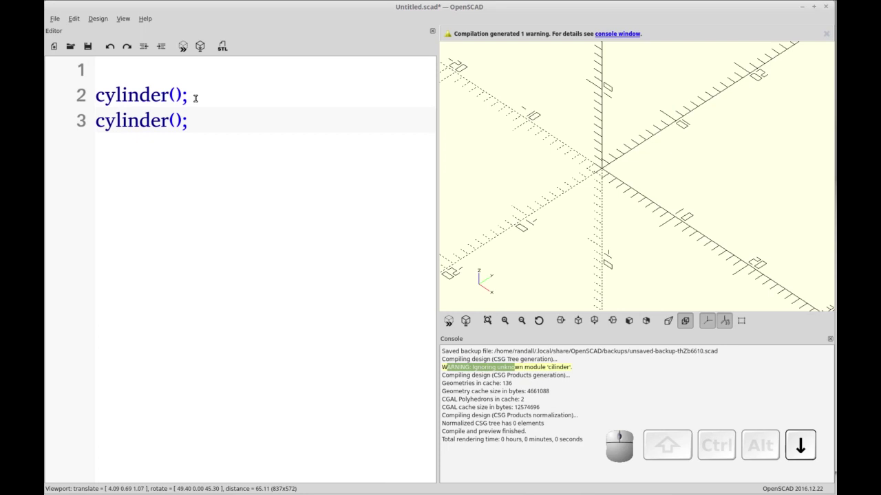
key("Up")
key("Down")
key("Up")
key("shift+BackSpace")
key("BackSpace")
key("F5")
scroll("up", 3)
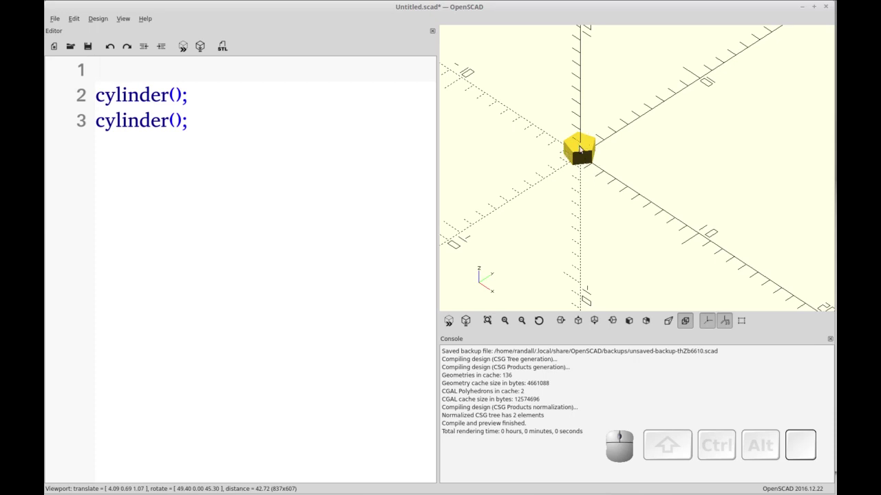
left_click_drag(598, 168, 539, 165)
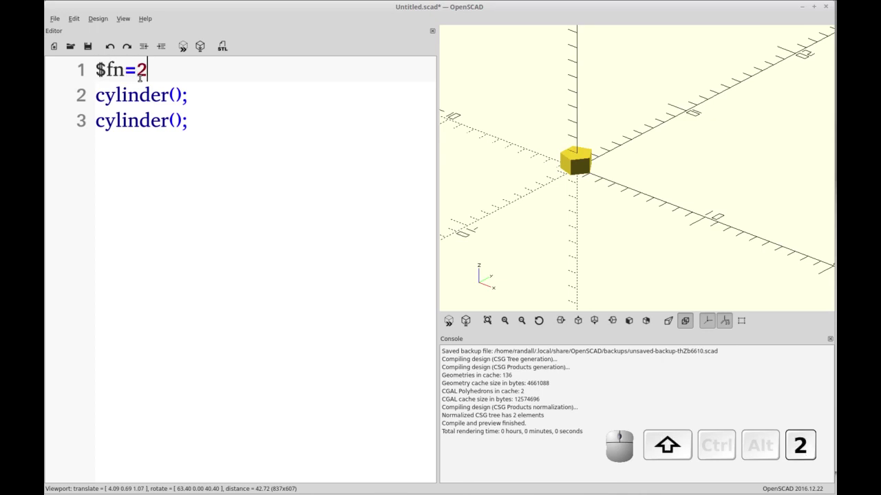
Finish the global $fn=25; line and re-render the cylinder smooth
key(";")
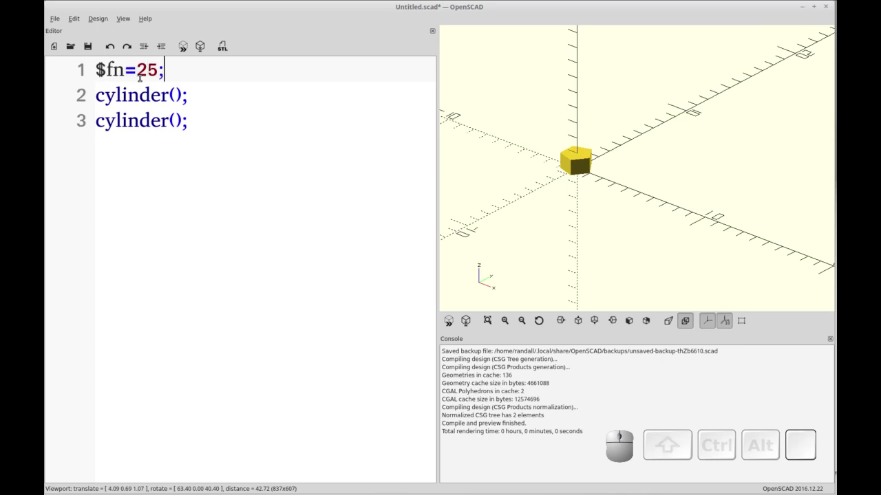
key("F5")
left_click(587, 180)
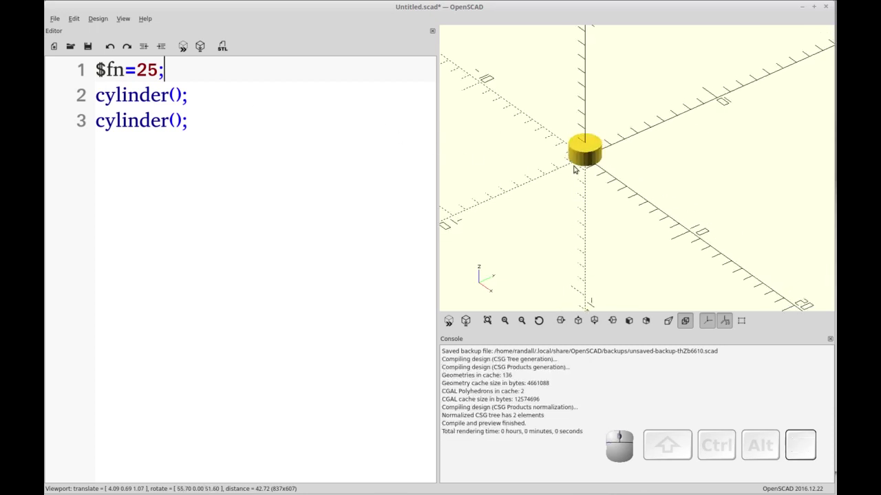
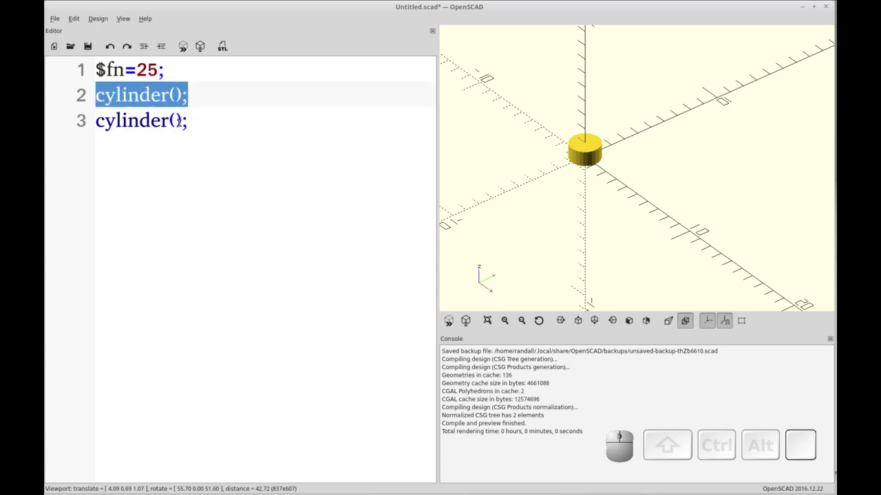
Move the second cylinder onto its own line with translate([2,0,0]) before it
left_click(196, 117)
key("Home")
key("Return")
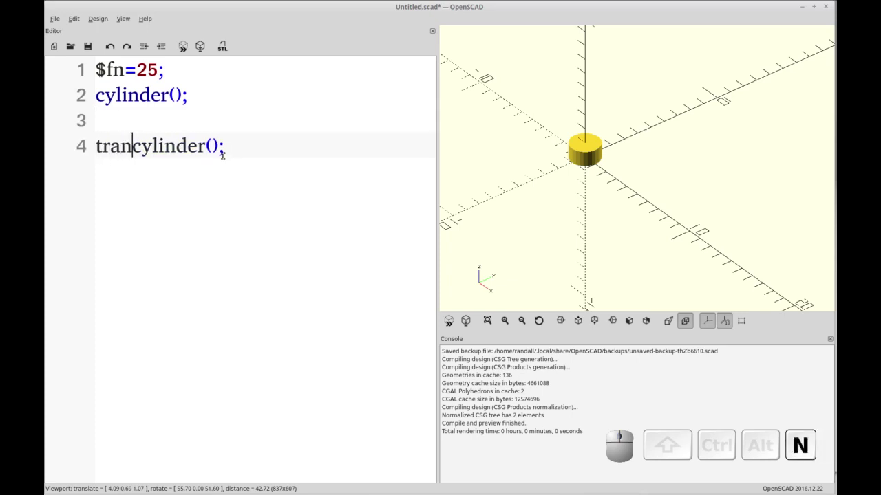
key("shift+9")
key("[")
key("]")
key("shift+0")
key("shift+space")
key("shift+Left")
key("shift+2")
key(",")
key("0")
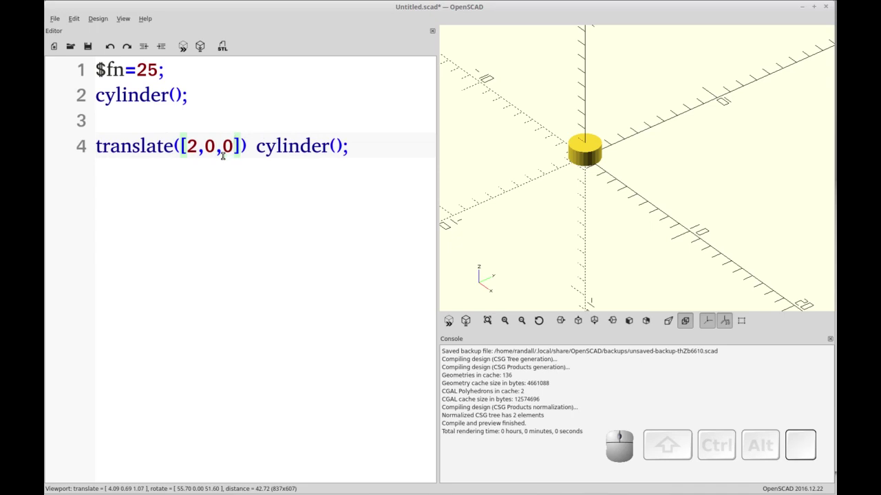
key("End")
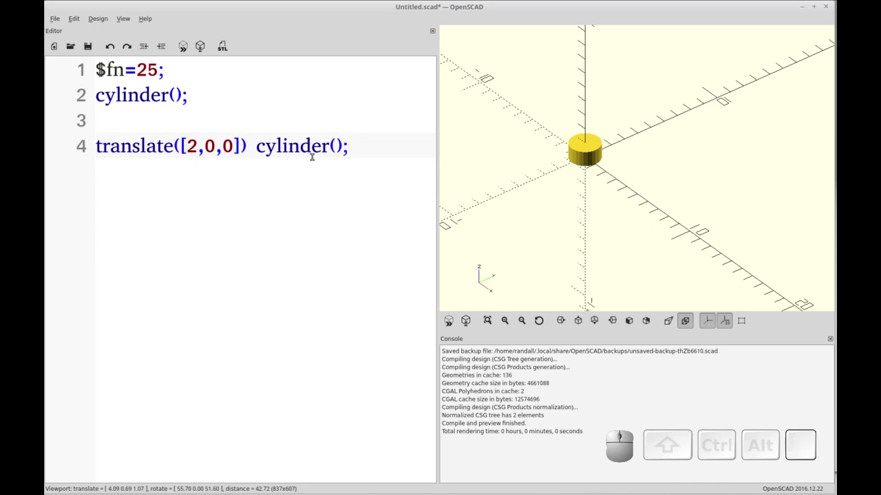
Give the translated cylinder $fn=8 and preview the eight-sided prism beside the smooth one
left_click(340, 146)
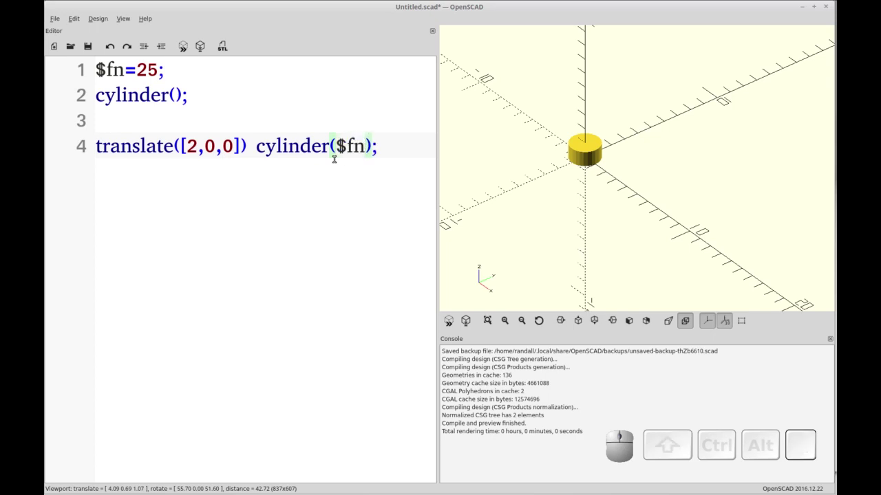
key("=")
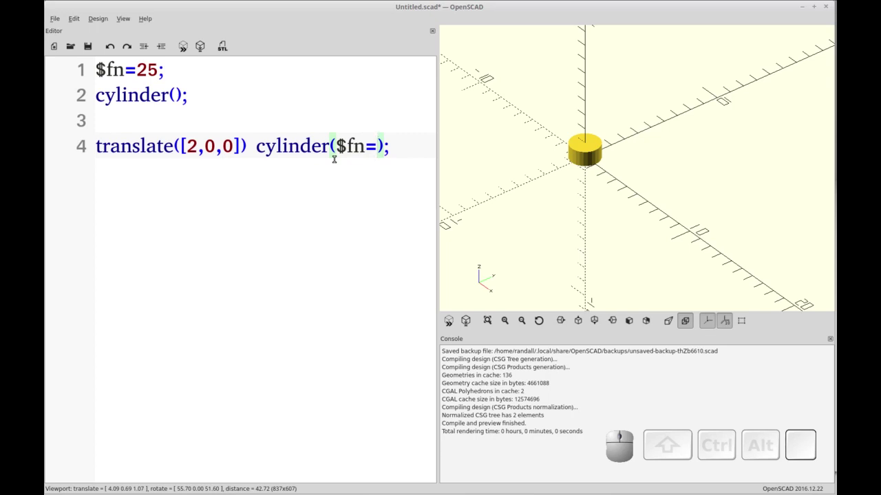
key("8")
key("F5")
left_click(341, 143)
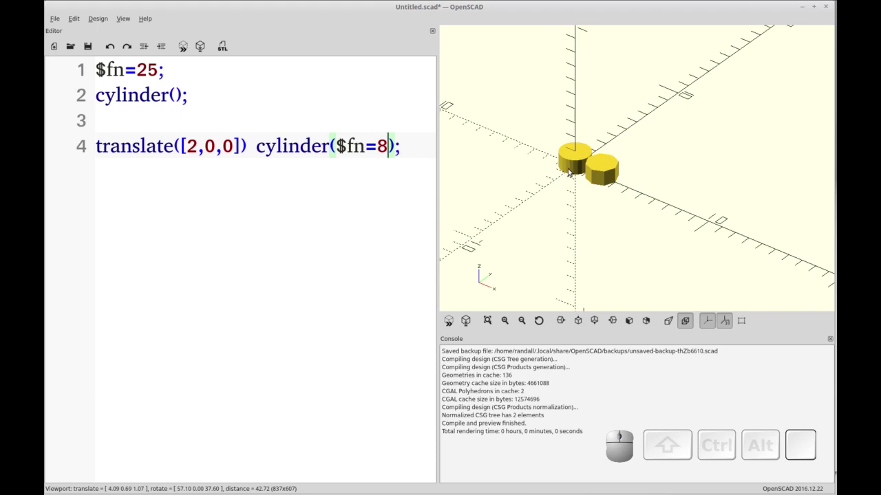
left_click_drag(341, 143, 340, 143)
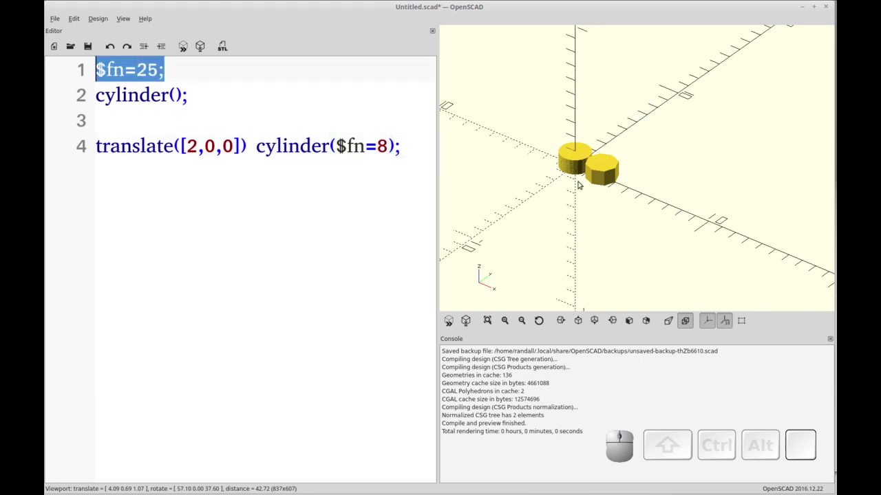
left_click(340, 143)
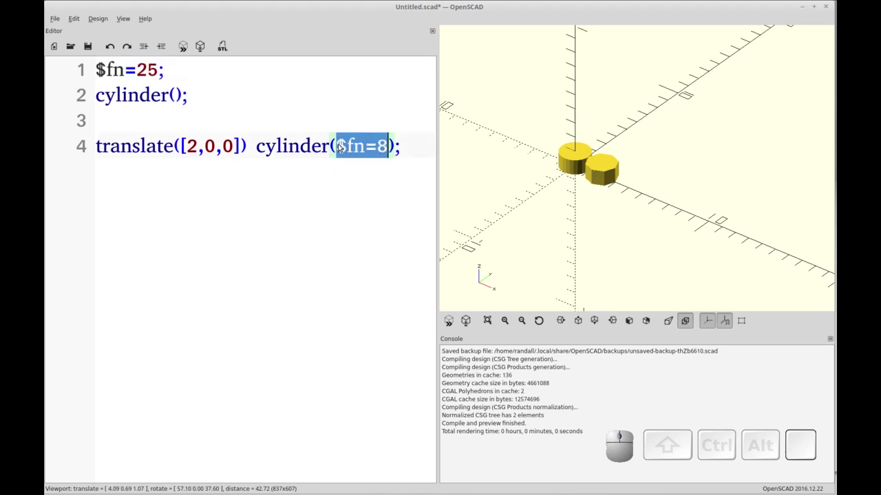
left_click(341, 143)
left_click(341, 143)
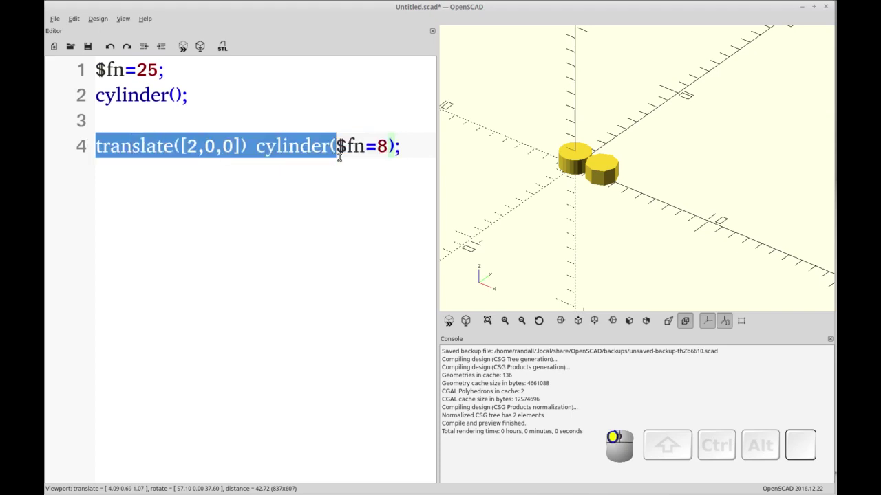
Duplicate the line as translate([4,0,0]) cylinder($fn=4); and preview the three shapes
left_click_drag(340, 143, 122, 156)
key("ctrl+c")
left_click(341, 143)
key("Return")
key("ctrl+Return")
key("ctrl+v")
left_click(341, 143)
key("4")
key("F5")
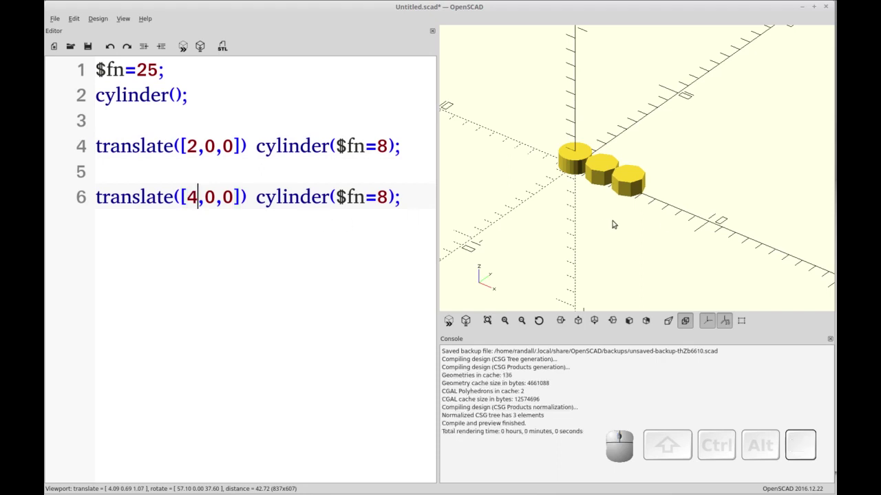
left_click_drag(341, 143, 341, 143)
left_click(341, 143)
key("4")
key("F5")
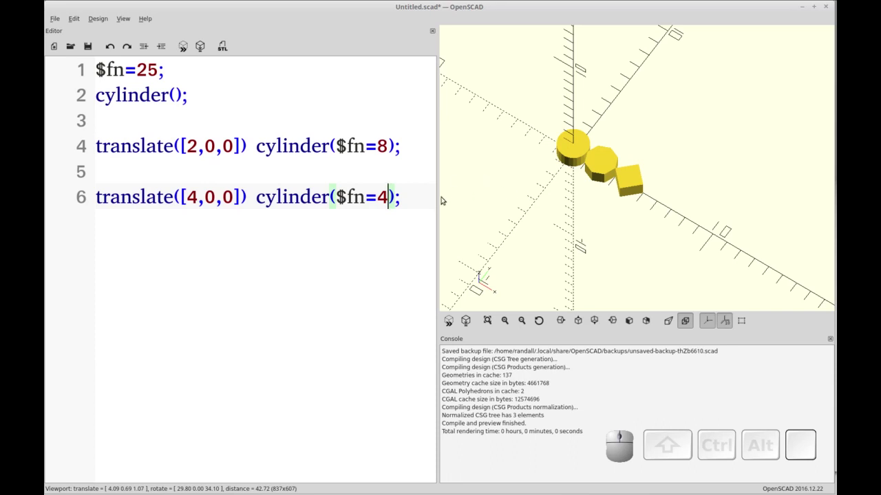
left_click(340, 143)
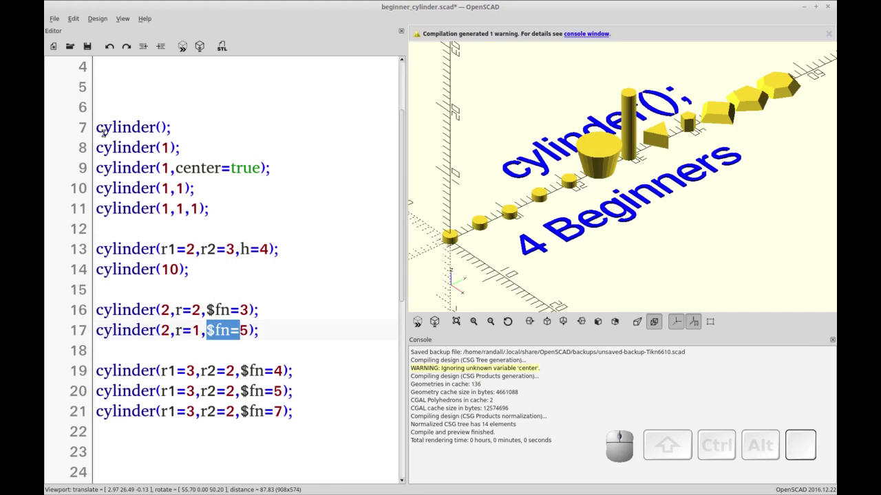
left_click(456, 46)
left_click(456, 46)
left_click(456, 46)
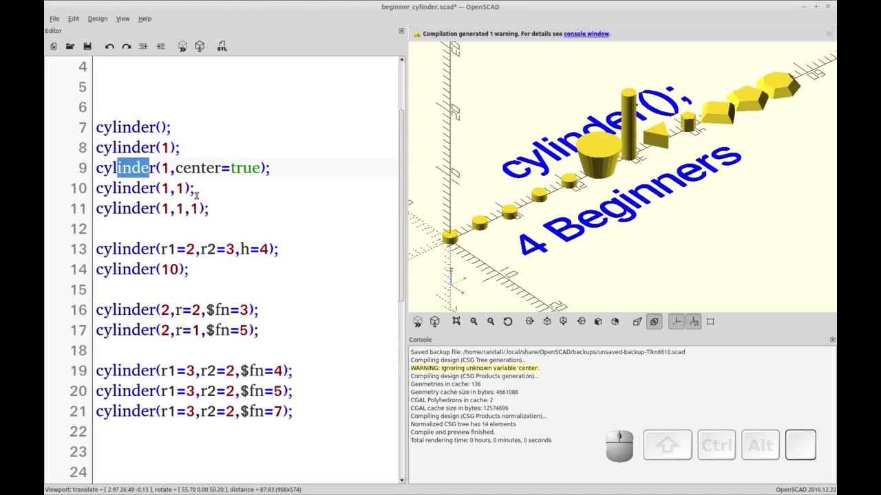
left_click_drag(456, 46, 457, 46)
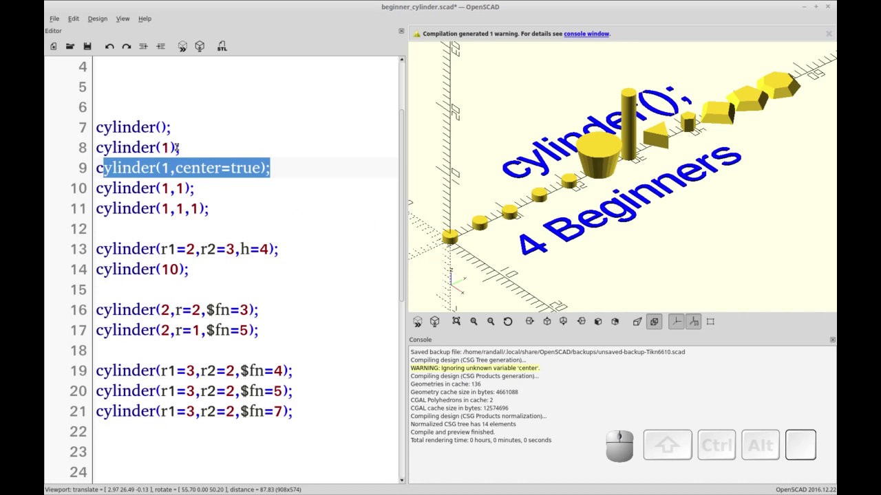
left_click_drag(456, 46, 456, 46)
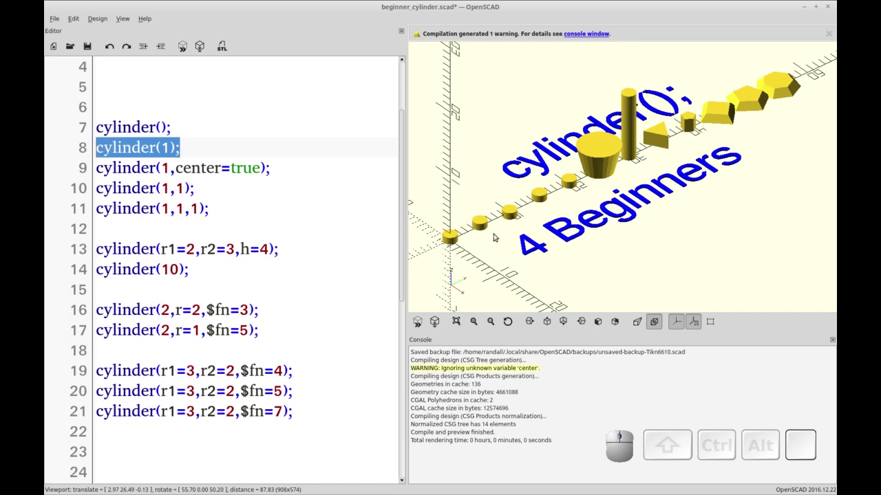
right_click(457, 46)
scroll("up", 3)
right_click(494, 263)
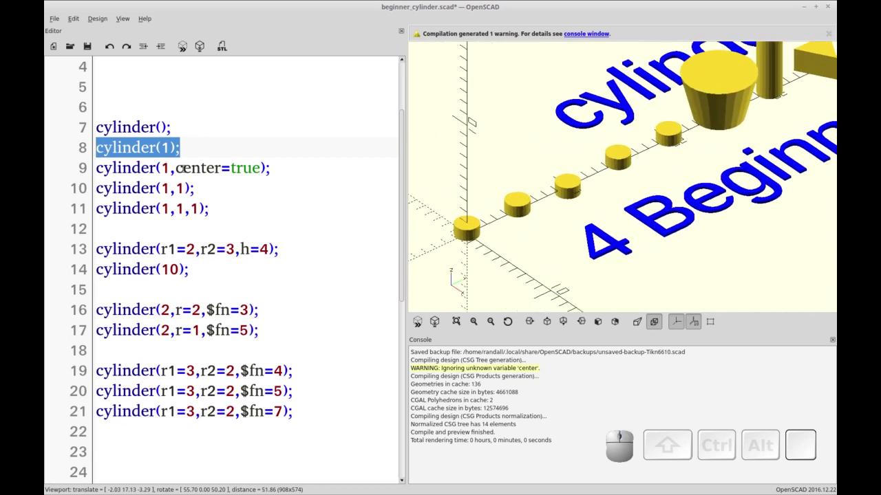
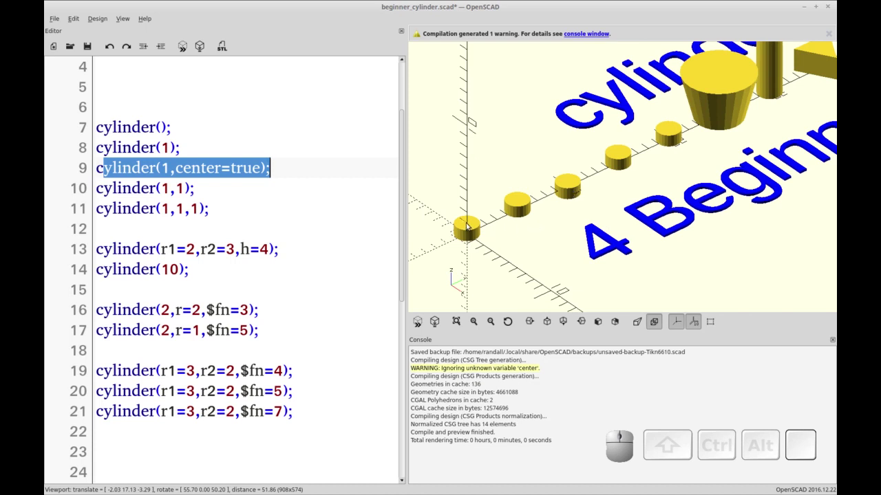
right_click(537, 247)
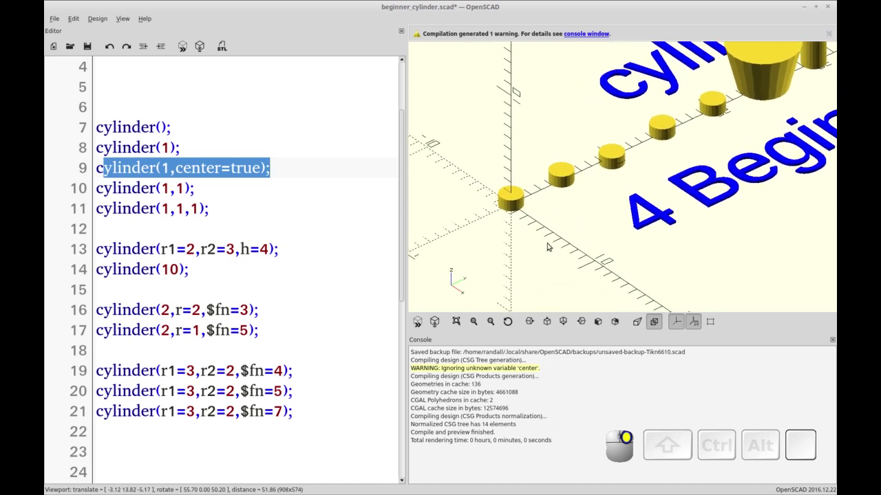
right_click(571, 246)
left_click_drag(577, 249, 505, 153)
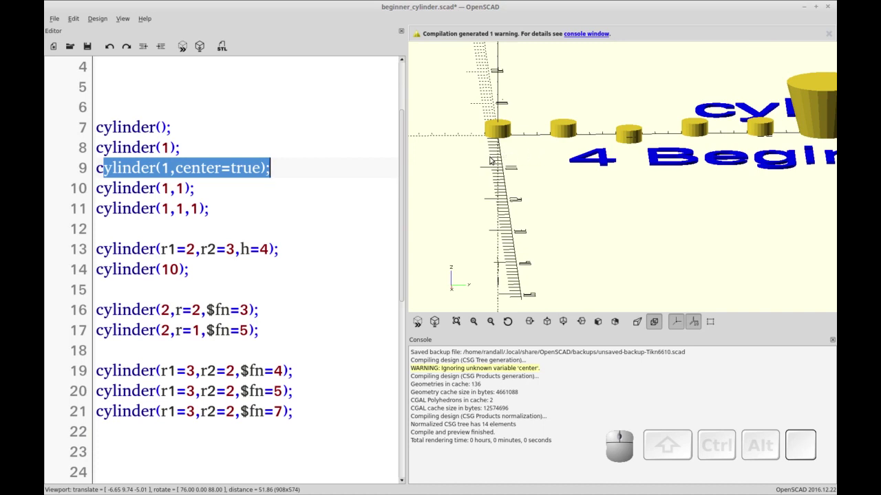
left_click(501, 161)
left_click(495, 178)
left_click_drag(596, 175, 591, 178)
left_click(550, 196)
right_click(557, 187)
left_click_drag(573, 227, 560, 189)
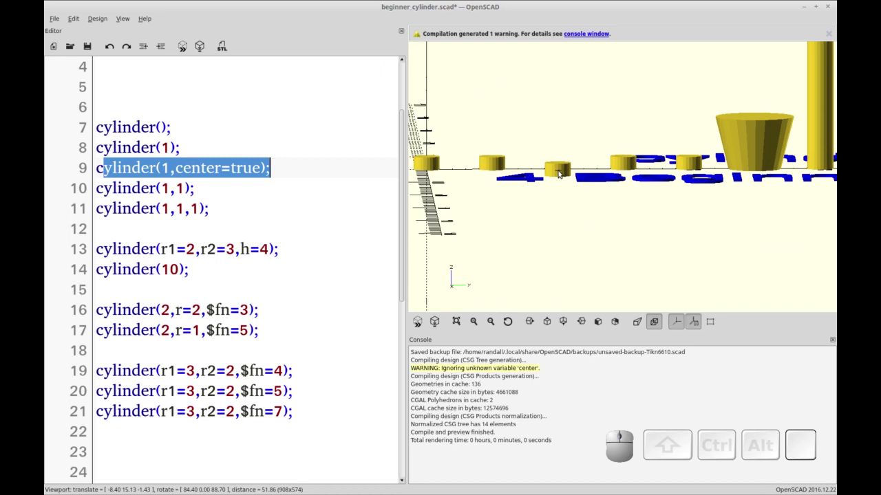
left_click(567, 190)
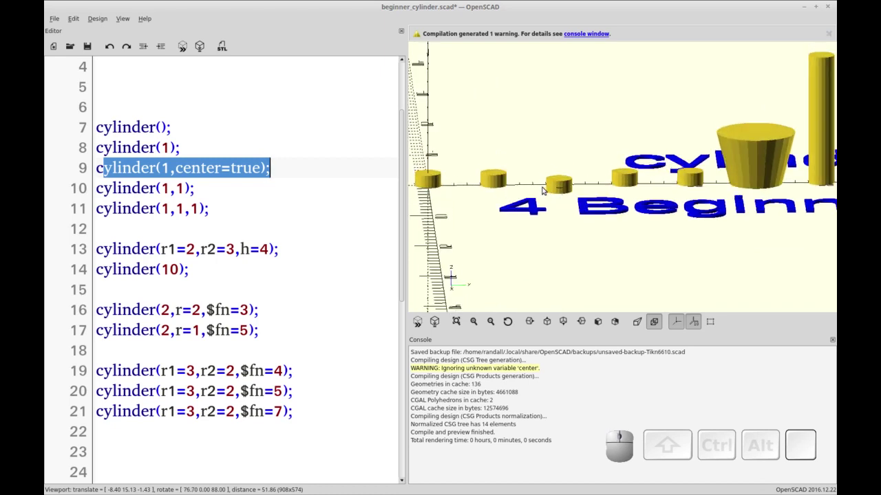
left_click(565, 204)
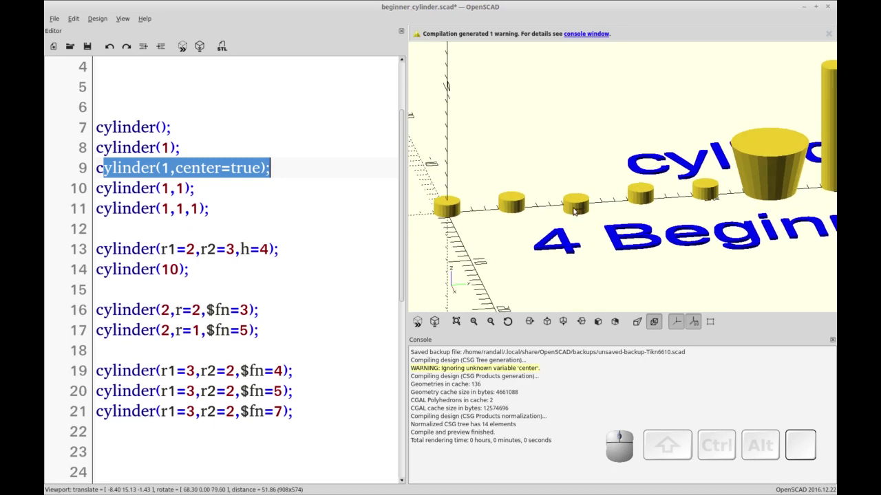
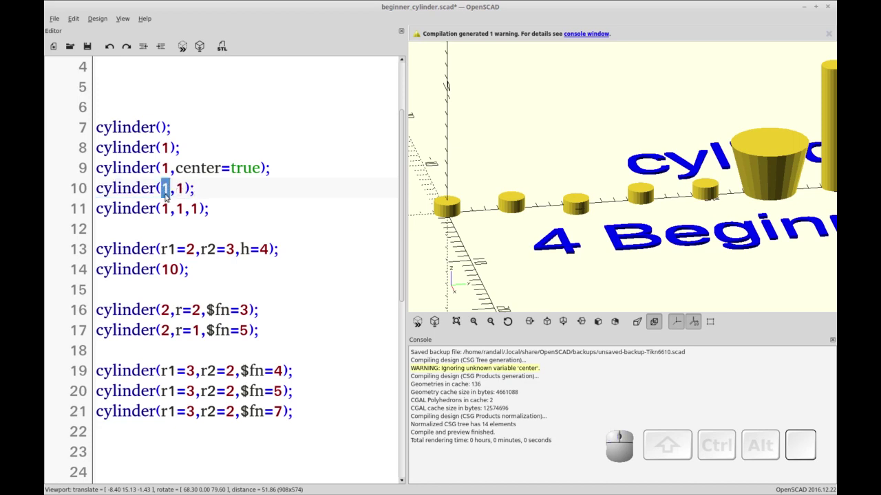
Make line 10 cylinder(2,2) and line 11 cylinder(2,2,2), previewing the cone and wider cylinder
key("2")
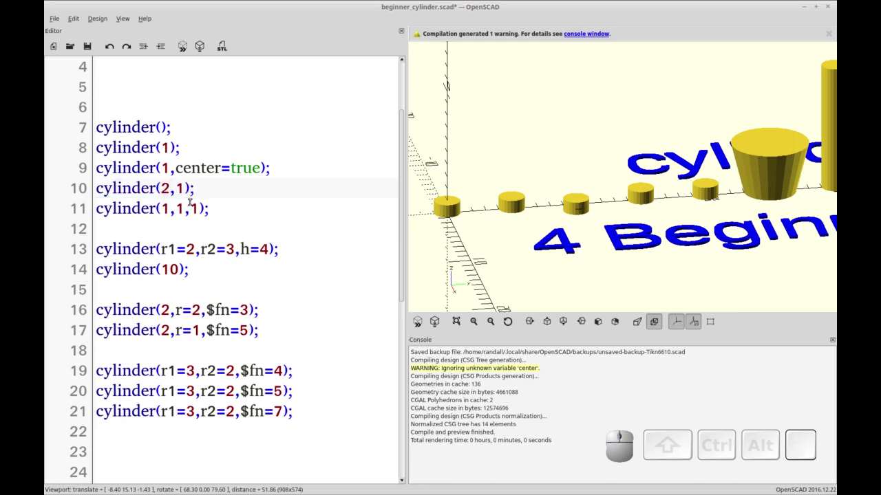
key("F5")
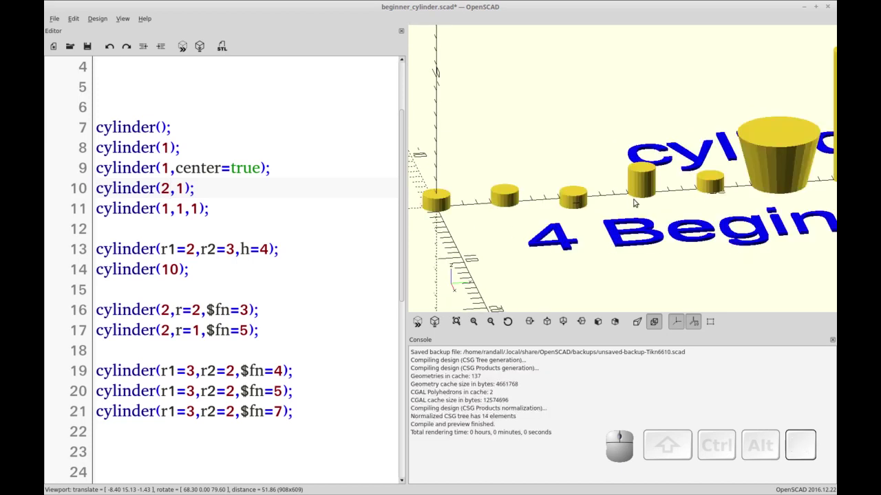
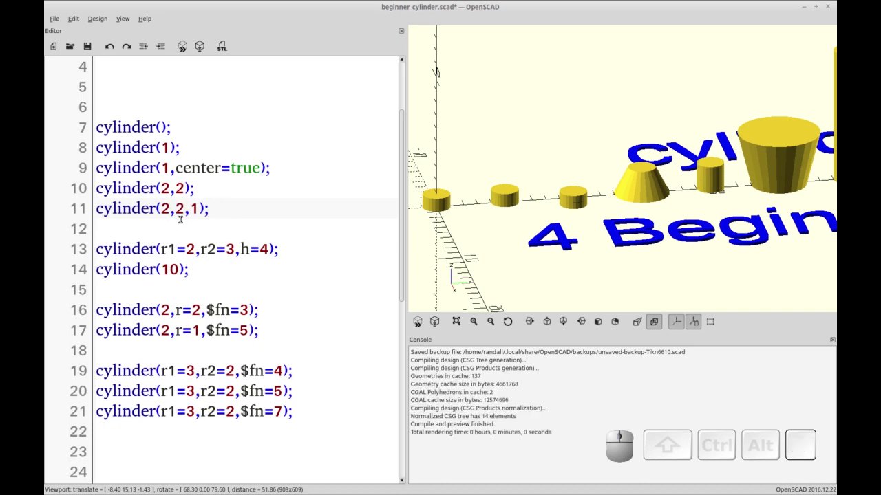
key("F5")
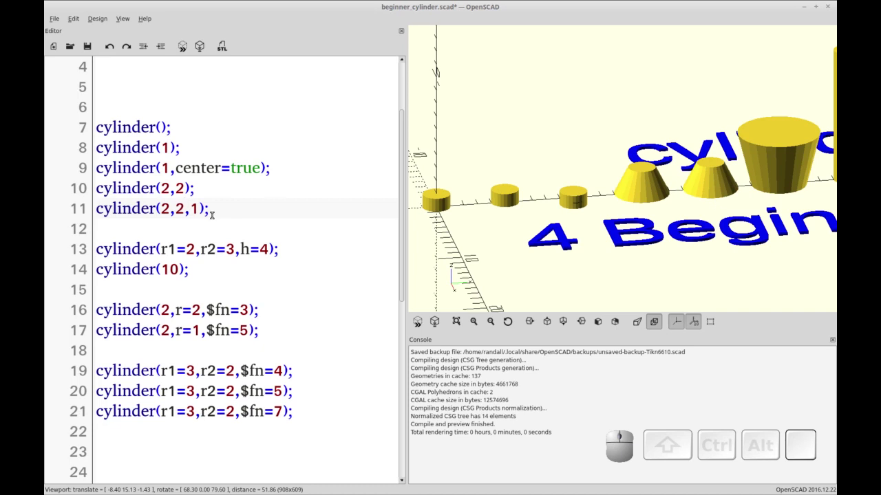
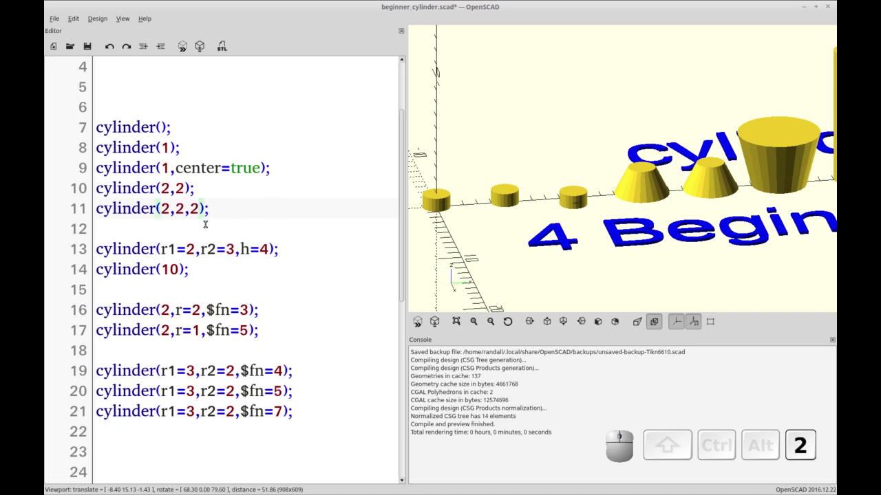
key("F5")
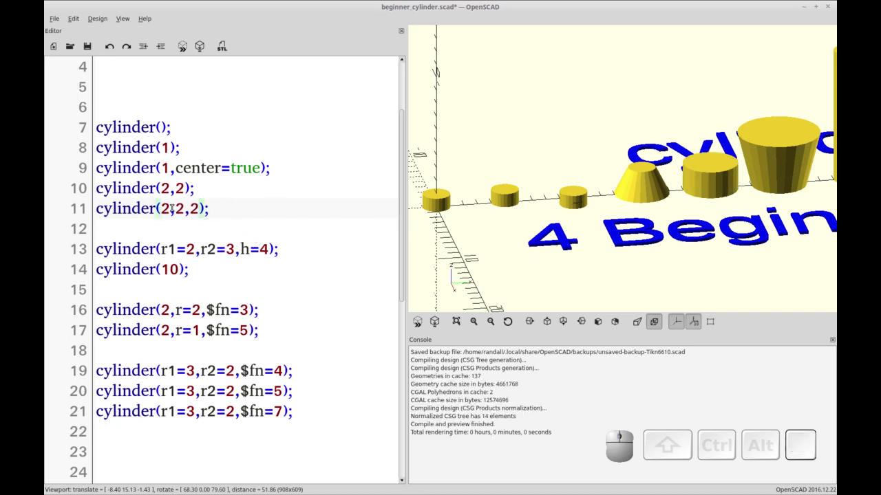
left_click_drag(213, 204, 296, 231)
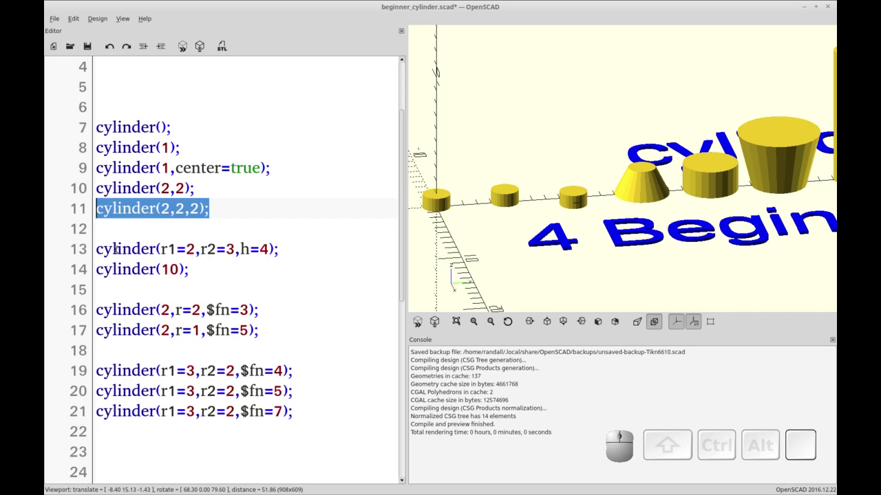
Reorder line 13's named arguments to r2=2, r1, h=4 and preview the upside-down cone
left_click_drag(202, 210, 152, 250)
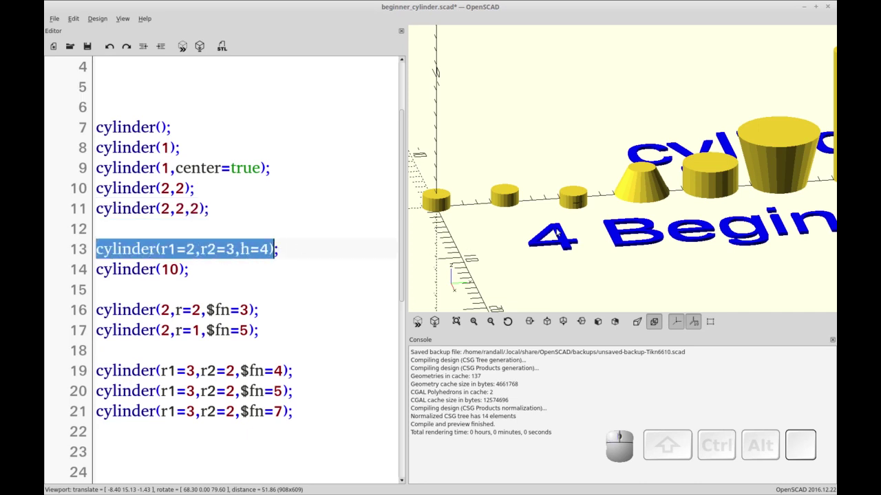
right_click(152, 251)
left_click_drag(152, 250, 198, 251)
scroll("up", 3)
right_click(198, 250)
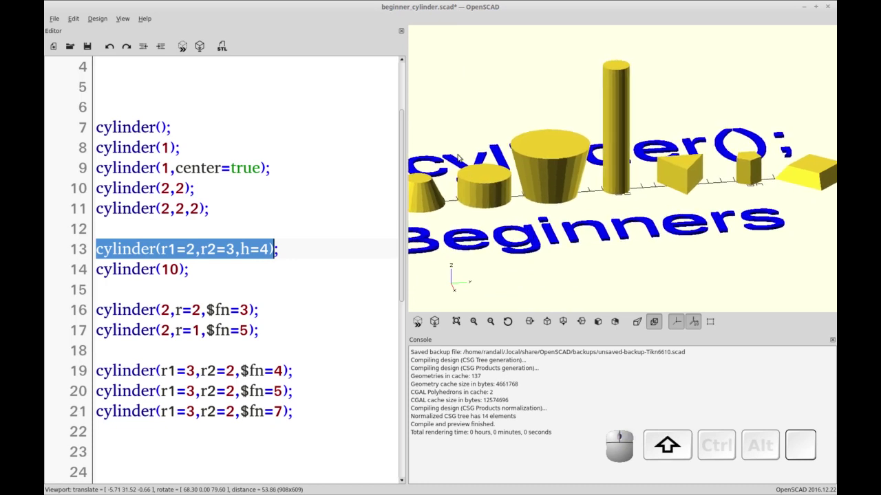
right_click(198, 251)
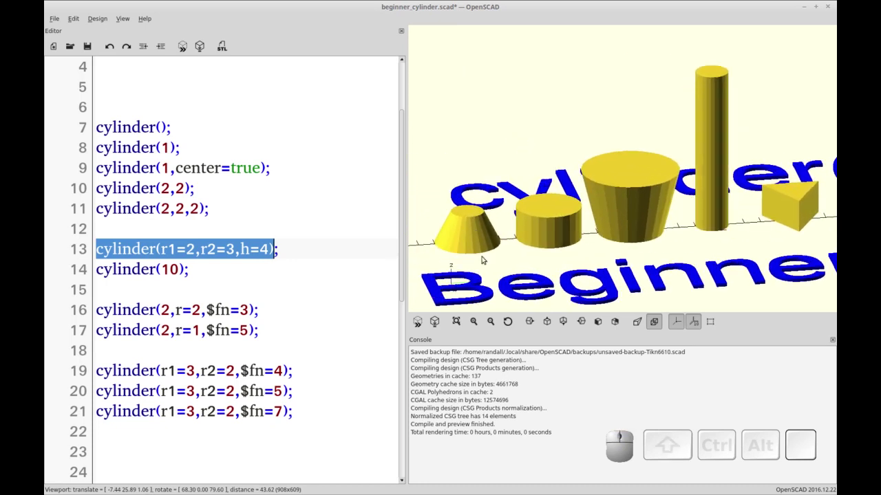
right_click(499, 251)
left_click(198, 251)
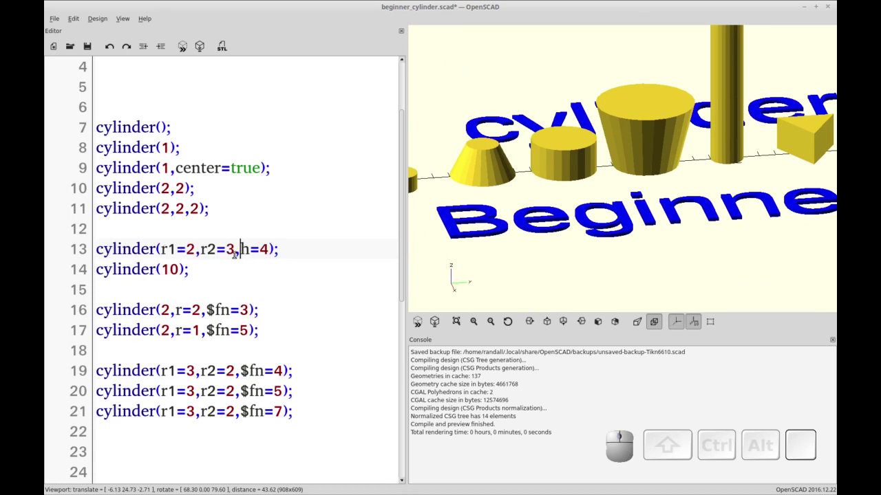
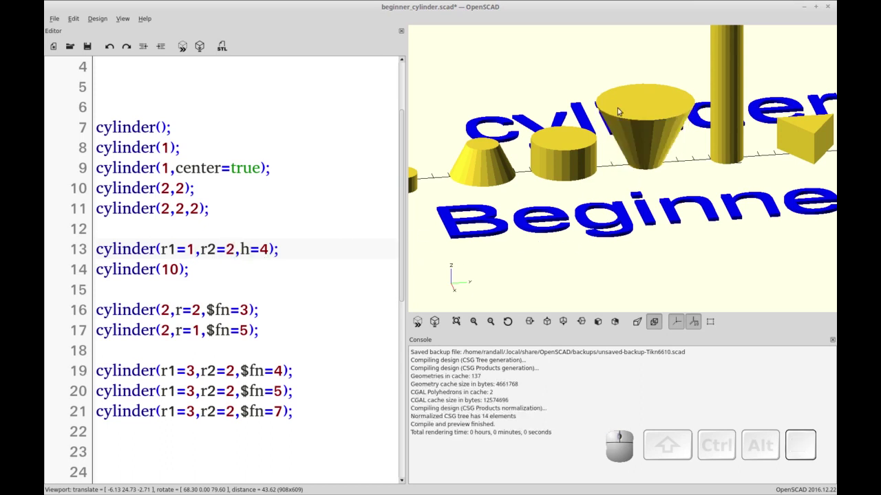
key("F5")
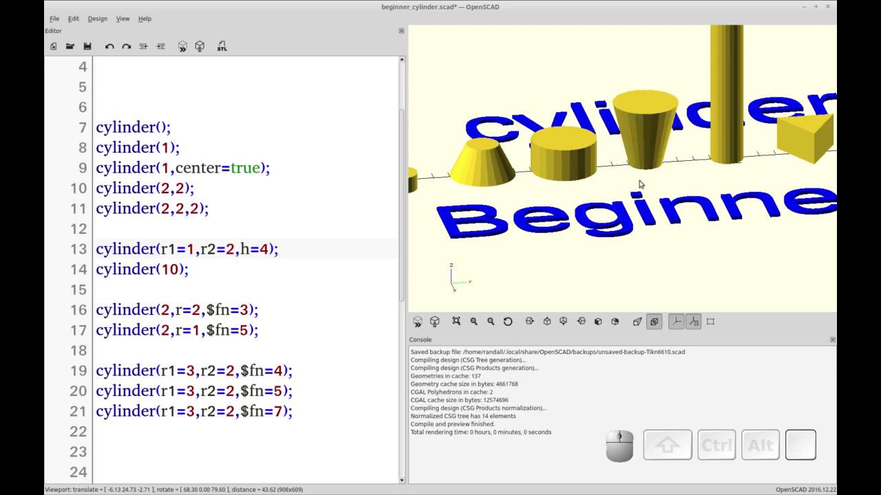
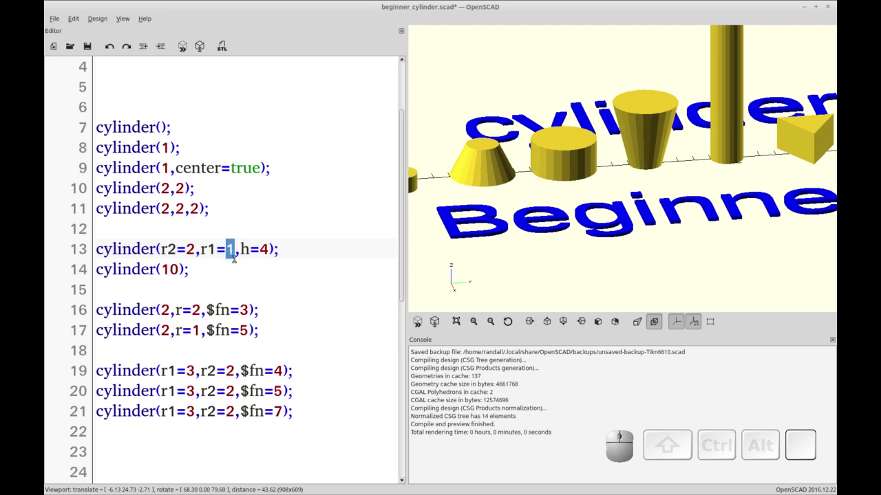
Set r1=3 so the cone reads cylinder(r2=2,r1=3,h=4) with a wider base
key("3")
key("F5")
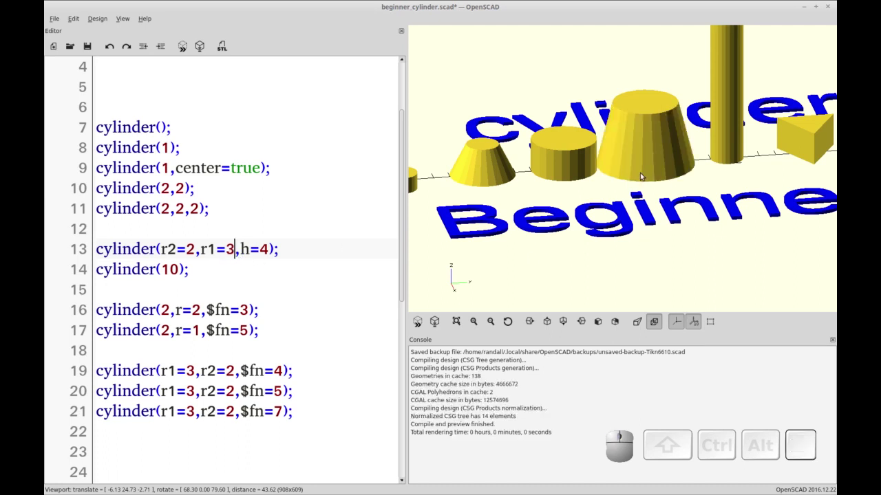
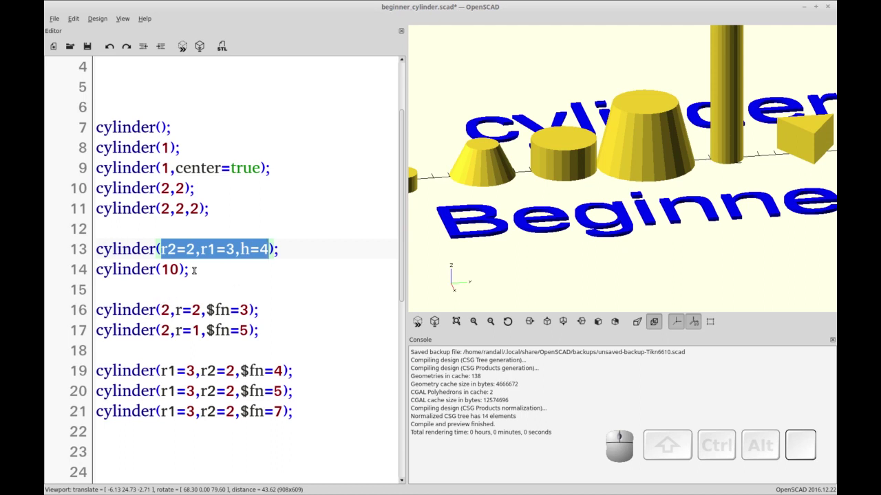
left_click(194, 266)
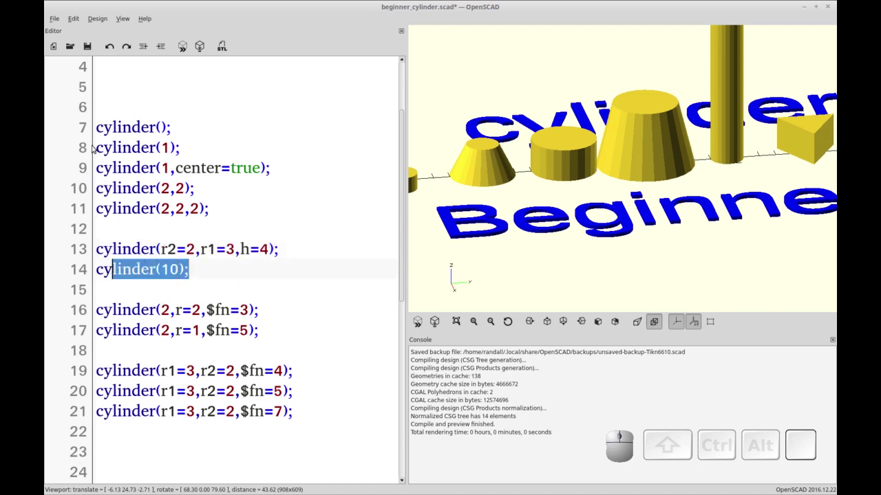
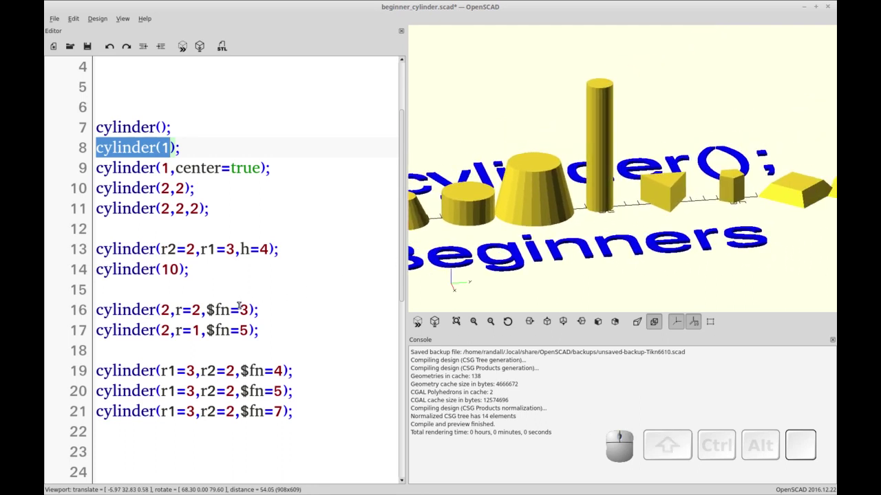
scroll("down", 3)
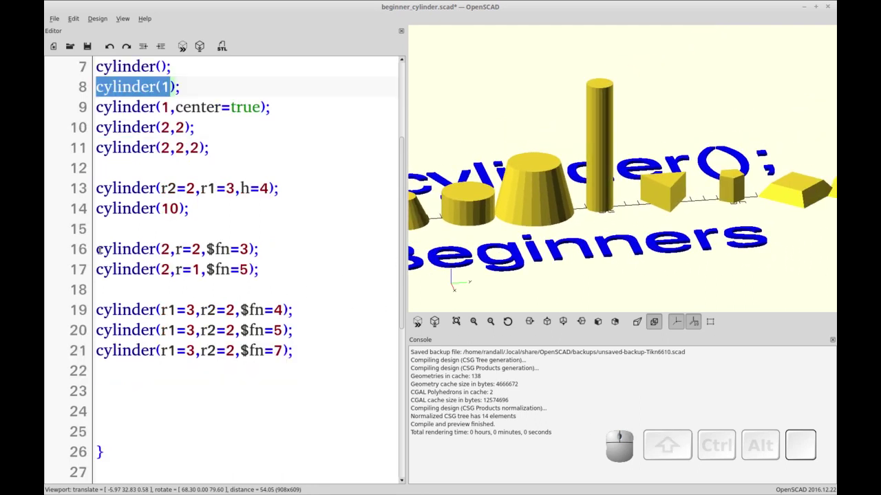
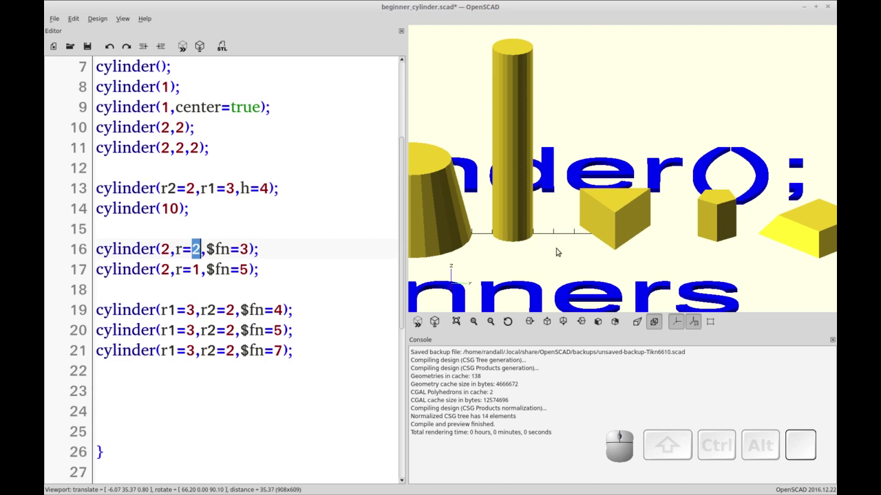
Set line 16's prism radius to 3 and line 17's facet count to $fn=7, previewing both
key("3")
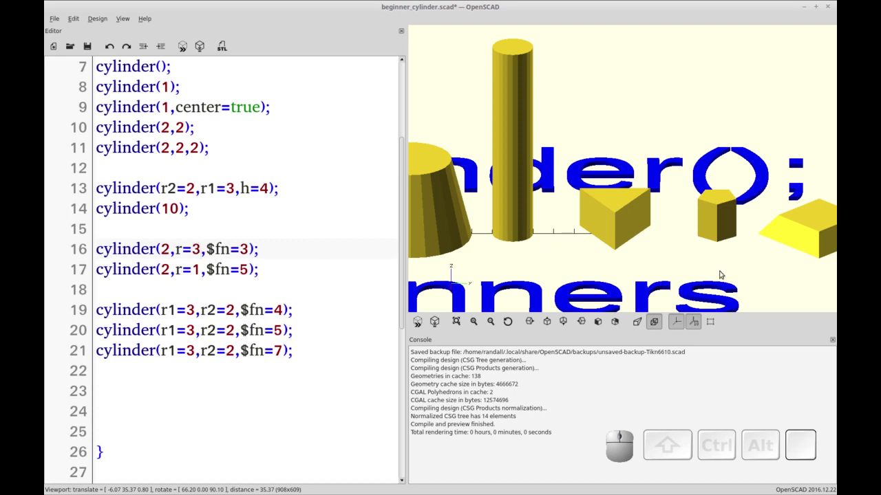
key("F5")
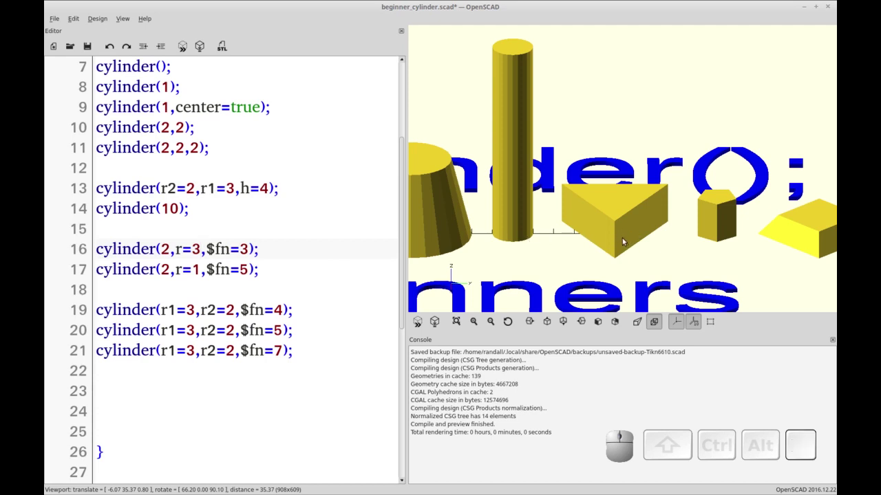
right_click(673, 260)
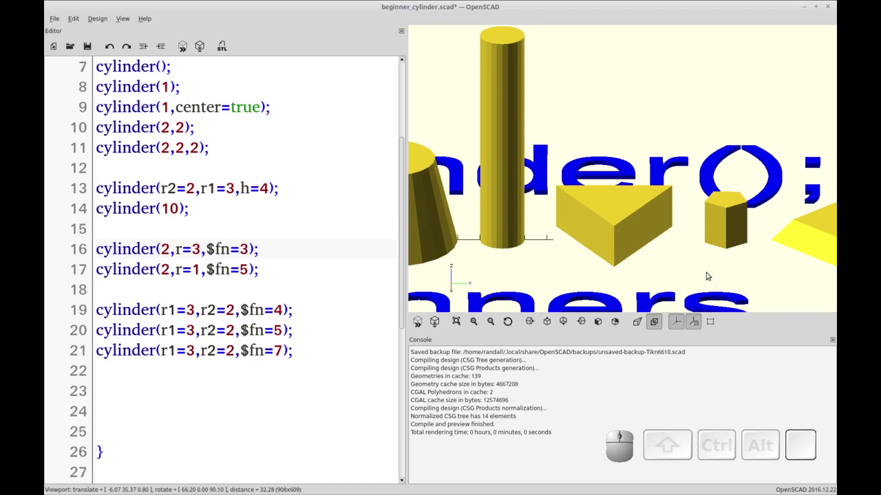
left_click_drag(714, 277, 623, 250)
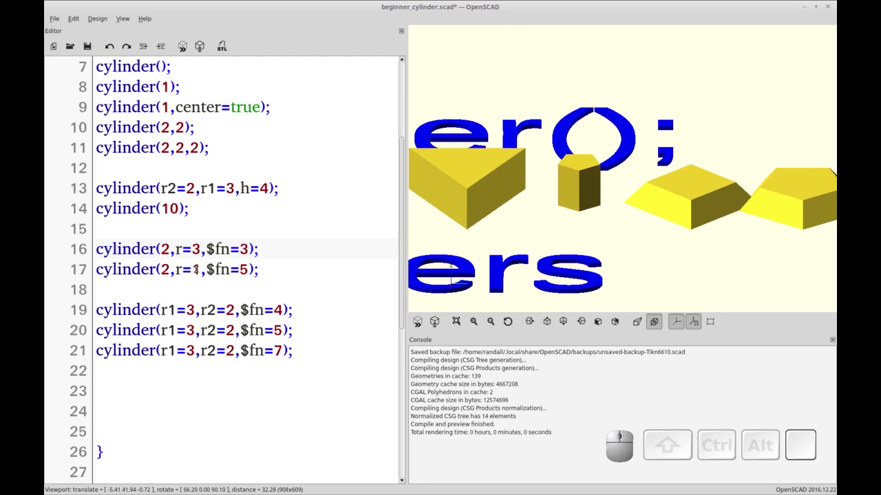
left_click(176, 267)
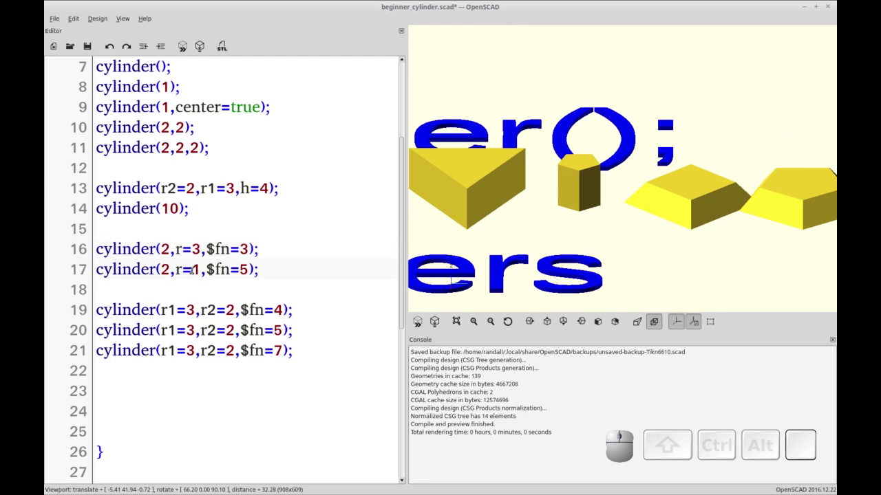
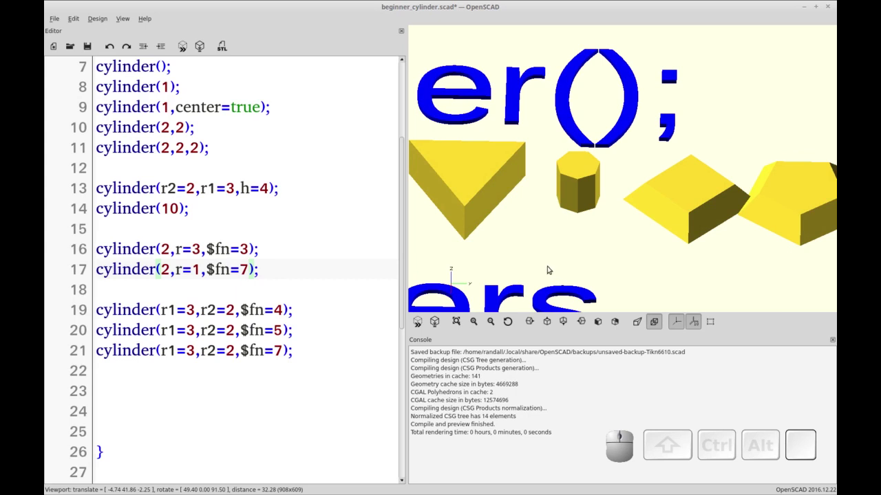
left_click_drag(577, 249, 540, 261)
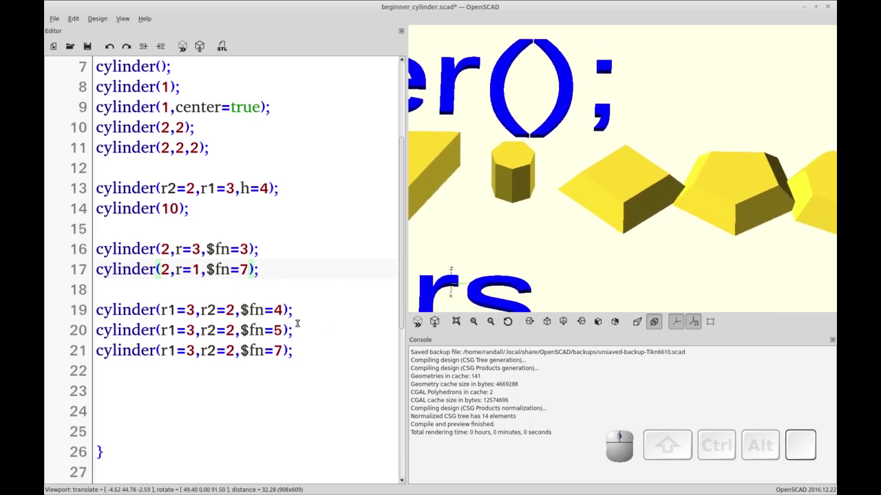
Shrink lines 19–21 to cylinder(r1=2,r2=1) with $fn 4, 5, 7 and inspect the frustums from above
right_click(697, 278)
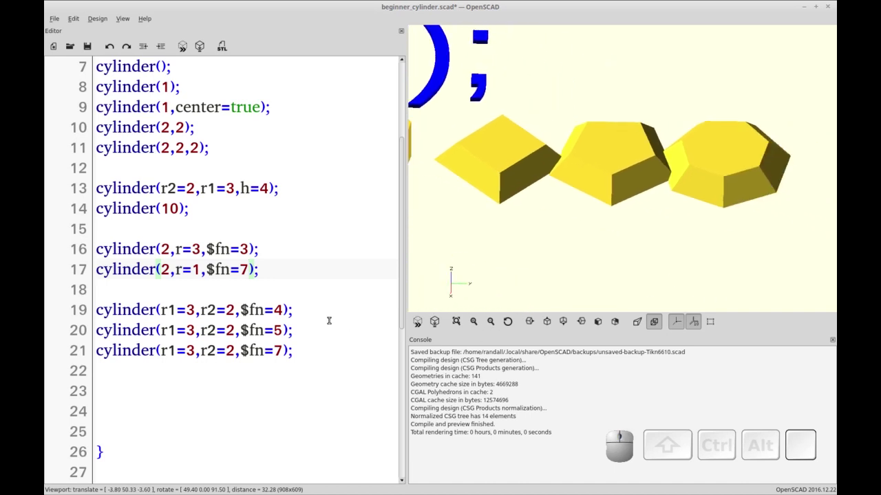
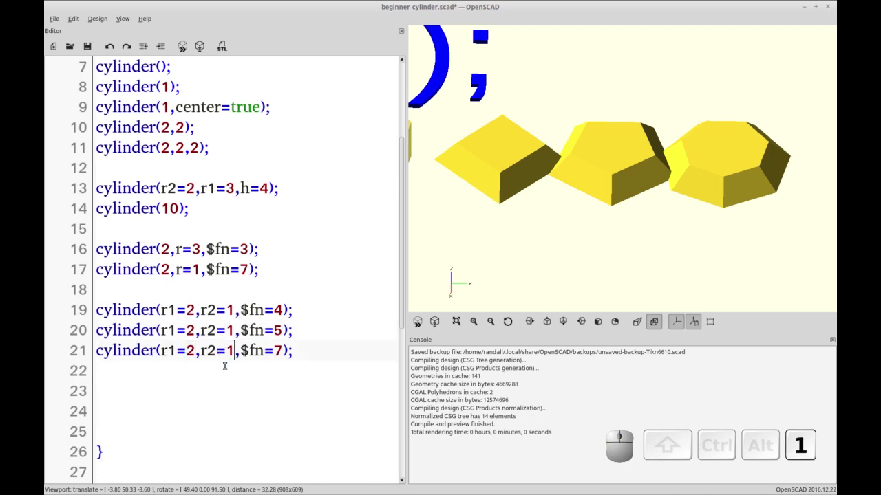
key("F5")
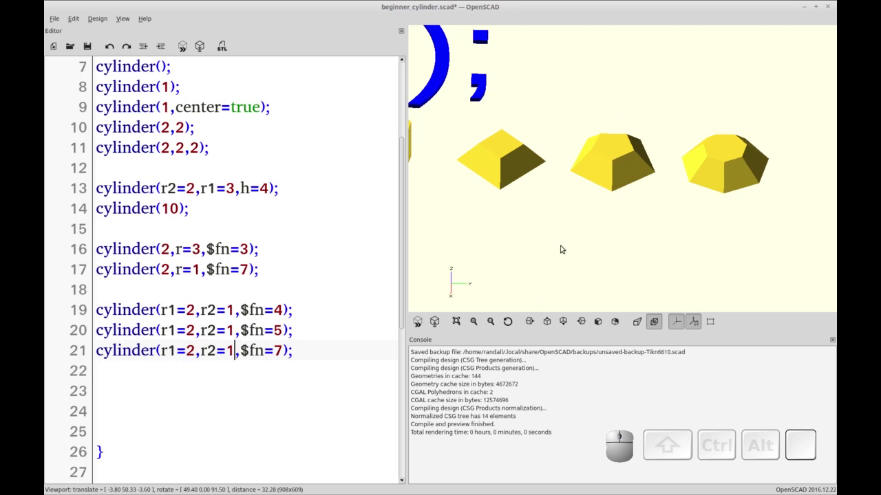
left_click_drag(514, 223, 574, 275)
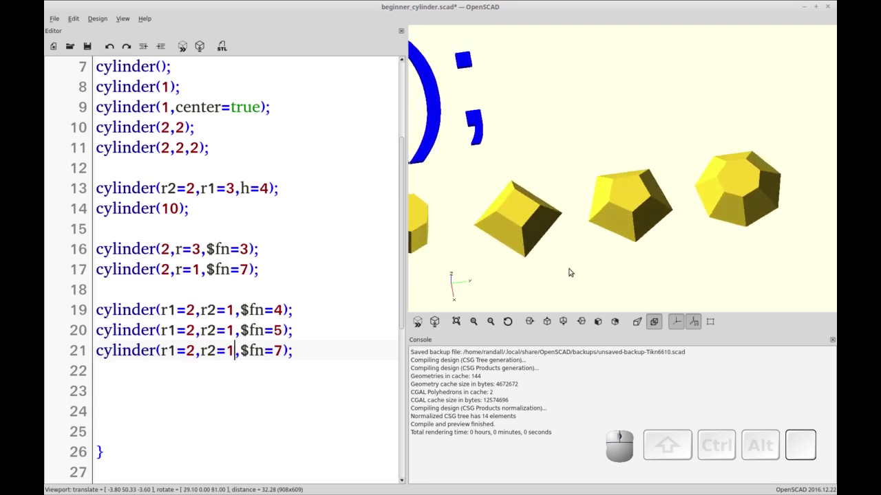
left_click_drag(586, 256, 523, 213)
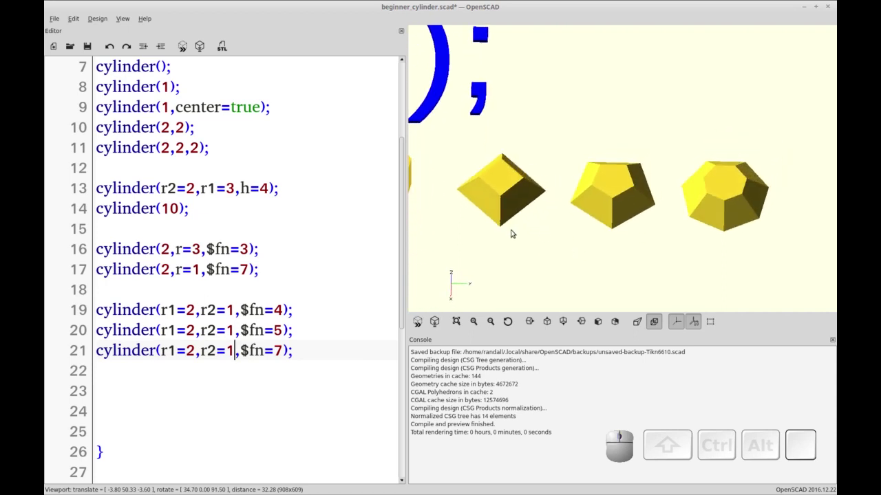
left_click_drag(296, 304, 198, 311)
left_click(561, 254)
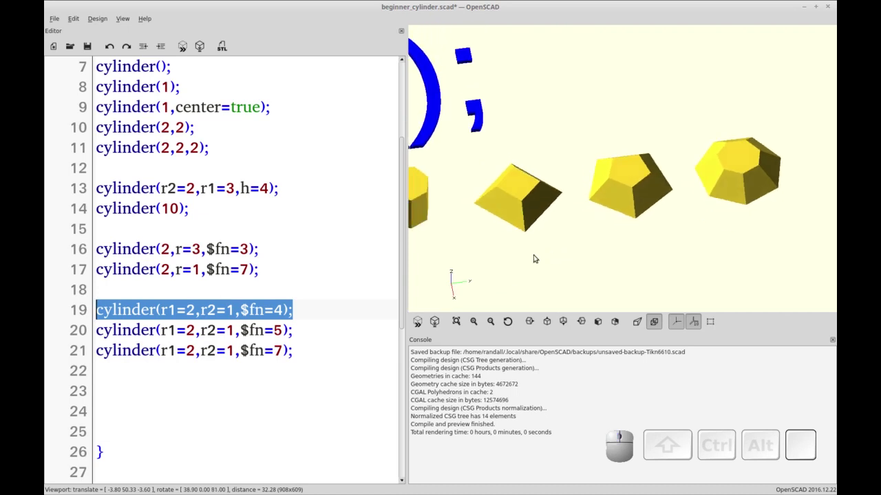
left_click(545, 245)
scroll("up", 3)
left_click(512, 271)
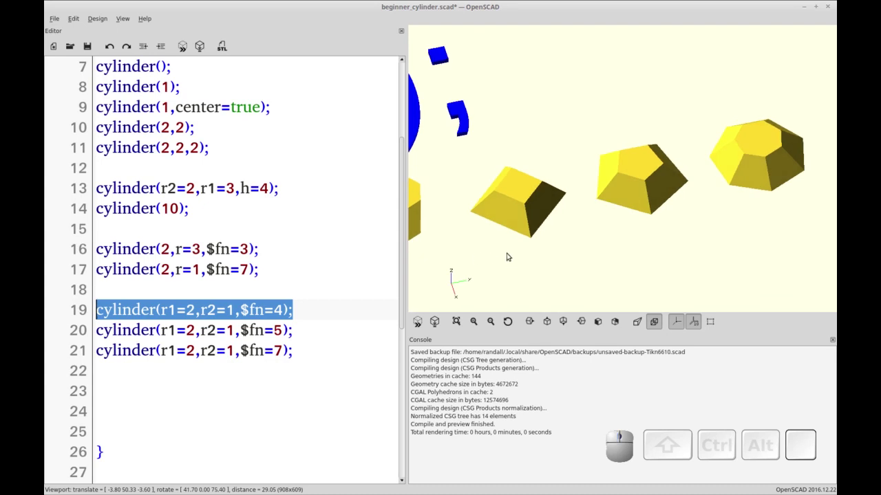
left_click_drag(525, 253, 536, 242)
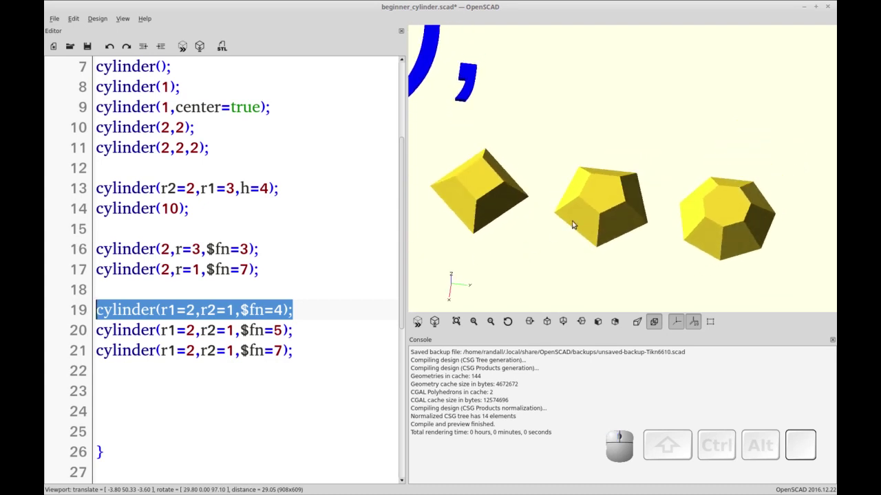
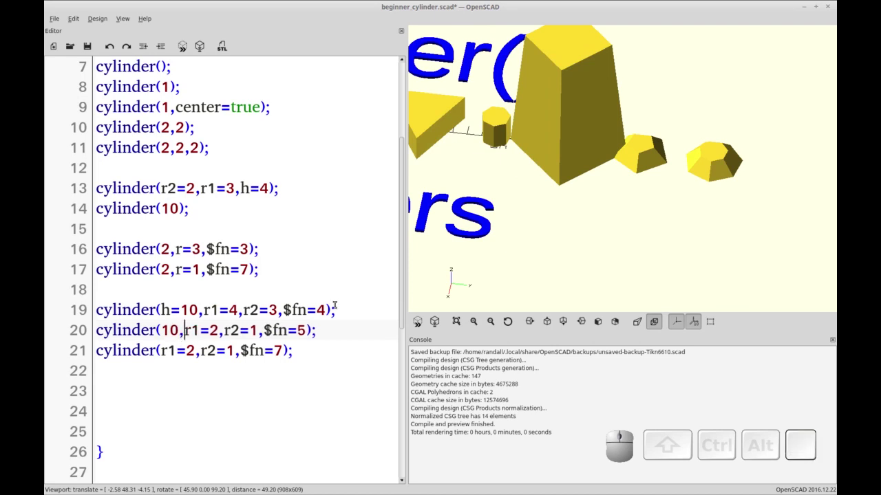
Re-render with line 19 as cylinder(h=10,r1=4,r2=3,$fn=4) and line 20 given height 10
key("F5")
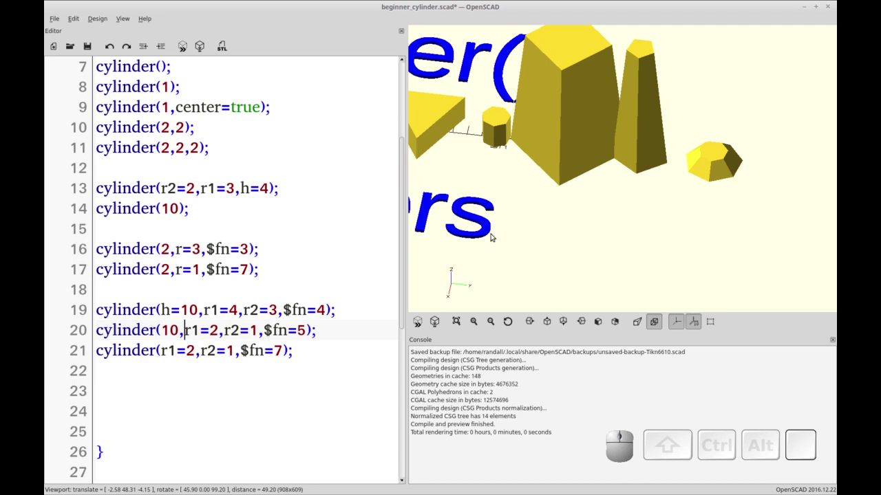
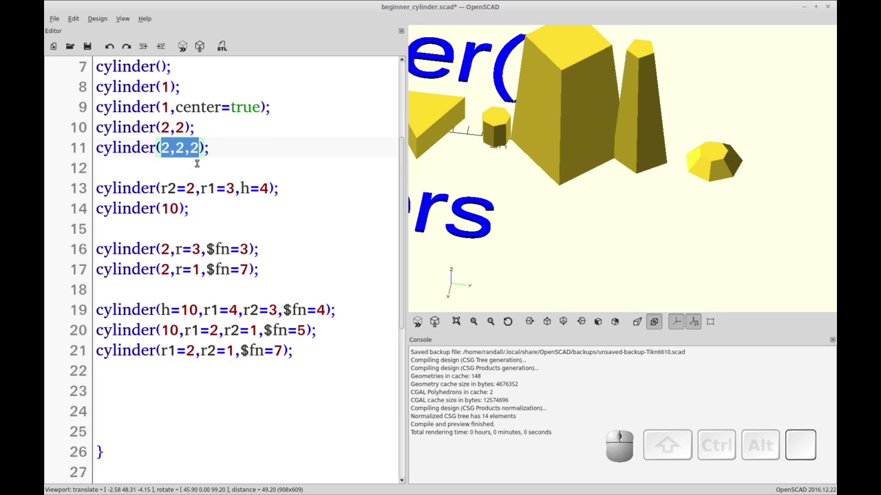
Zoom out with View All and orbit to show the full row of cylinders beside the '4 Beginners' text
scroll("down", 3)
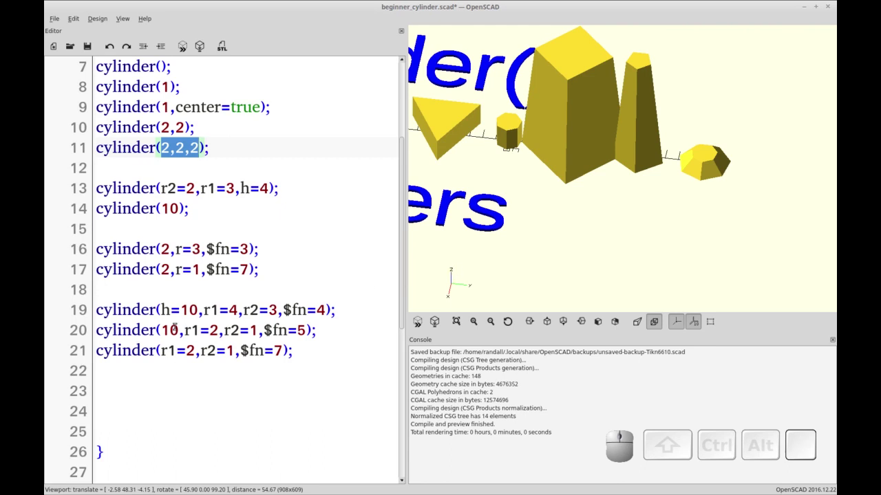
scroll("down", 3)
scroll("down", 3)
left_click(514, 323)
left_click(462, 320)
scroll("up", 3)
right_click(556, 275)
left_click_drag(554, 267, 545, 268)
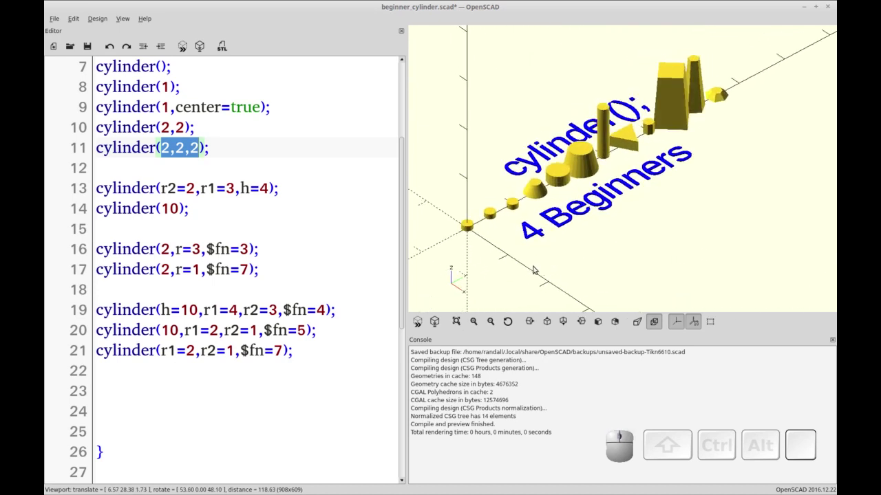